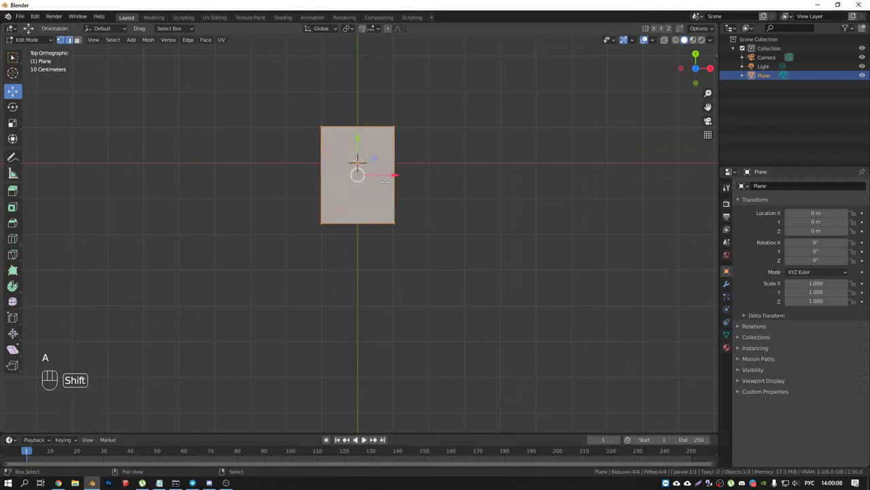
# - Duplicate the face into a row of tiles, extrude them thick and scale them down slightly
pyautogui.press('shift+d')
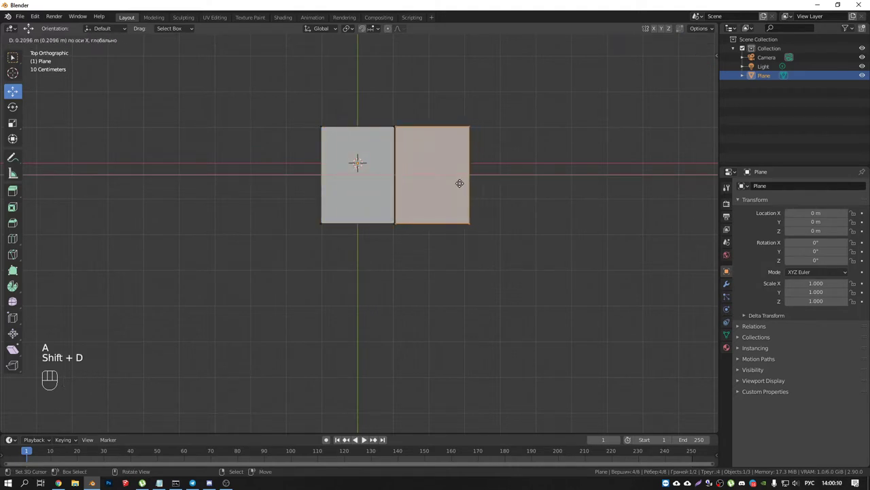
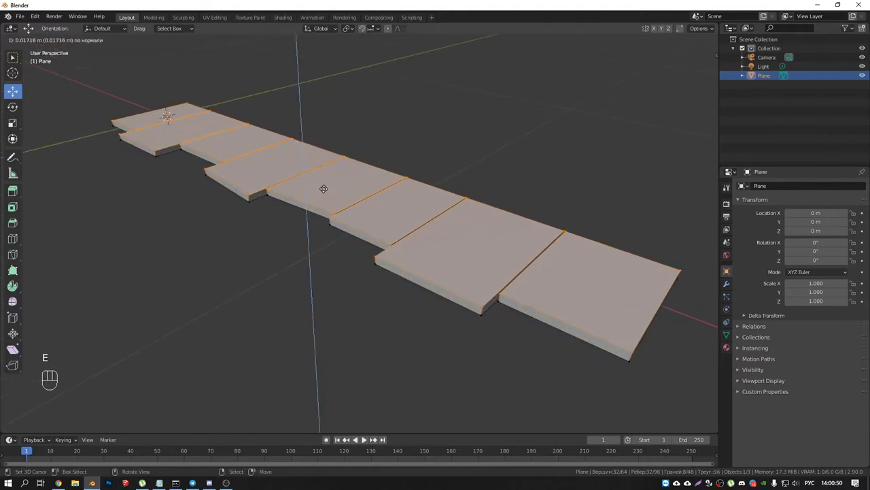
pyautogui.moveTo(355, 30); pyautogui.dragTo(366, 63)
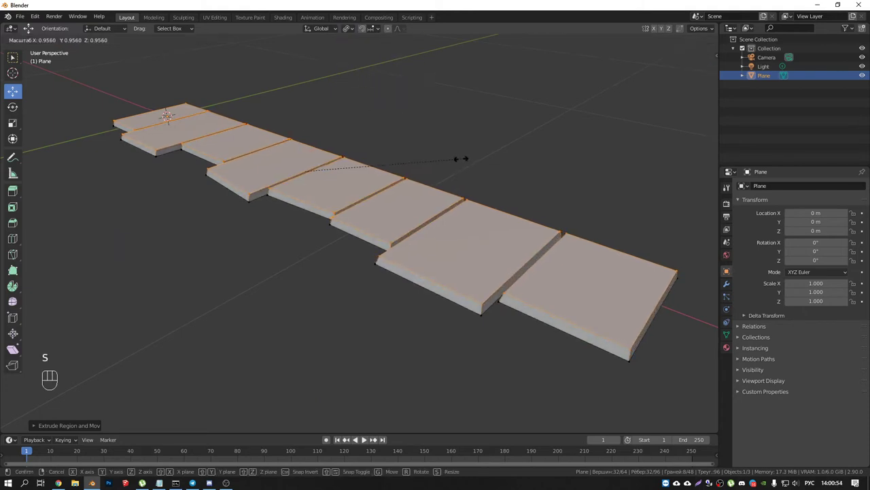
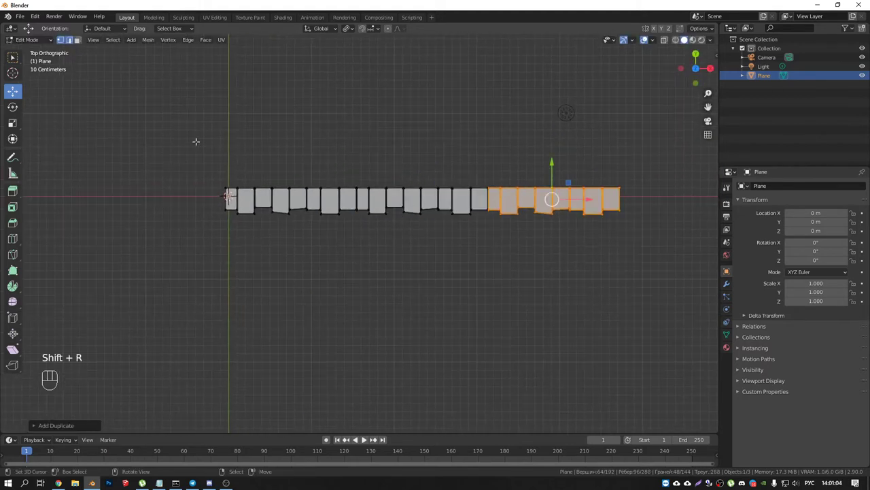
# - Duplicate the row downward several times with Shift+D, undoing misplaced copies, to stack staggered layers
pyautogui.press('a')
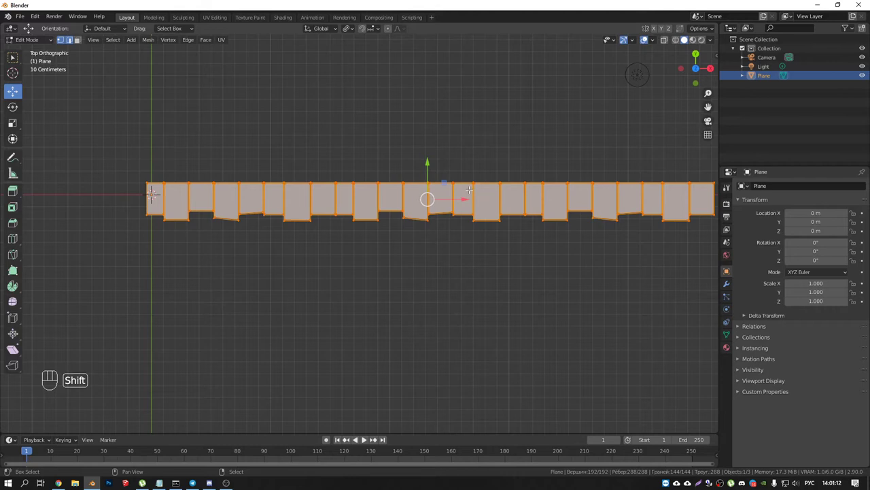
pyautogui.press('shift+d')
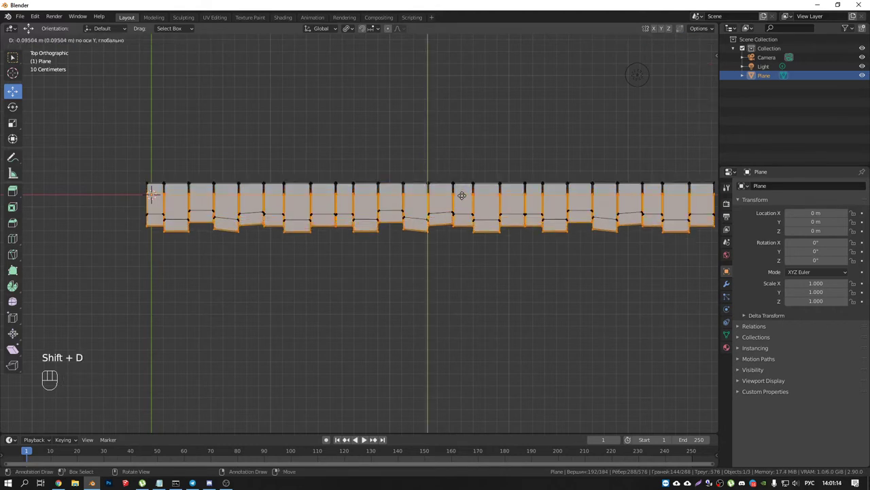
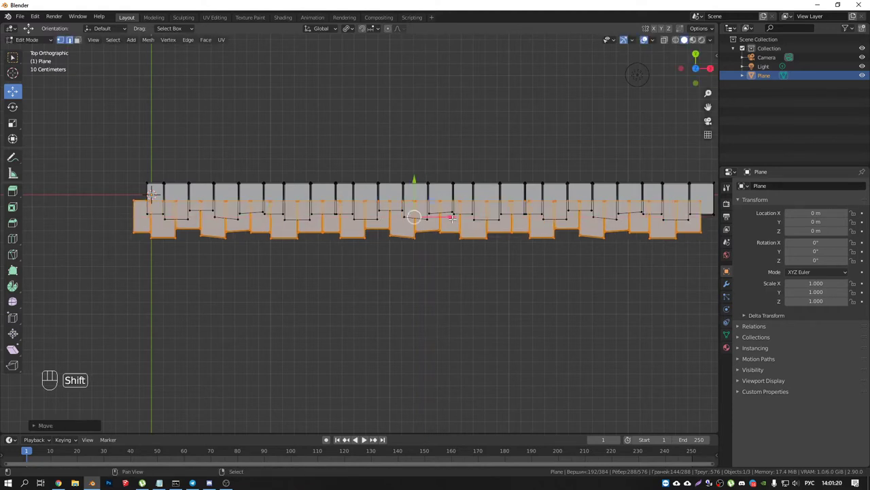
pyautogui.press('shift+d')
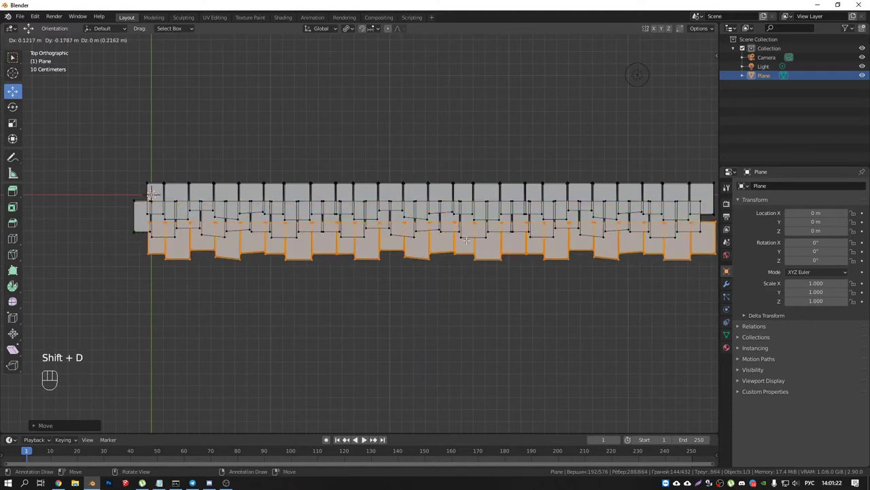
pyautogui.press('ctrl+z')
pyautogui.press('ctrl+z')
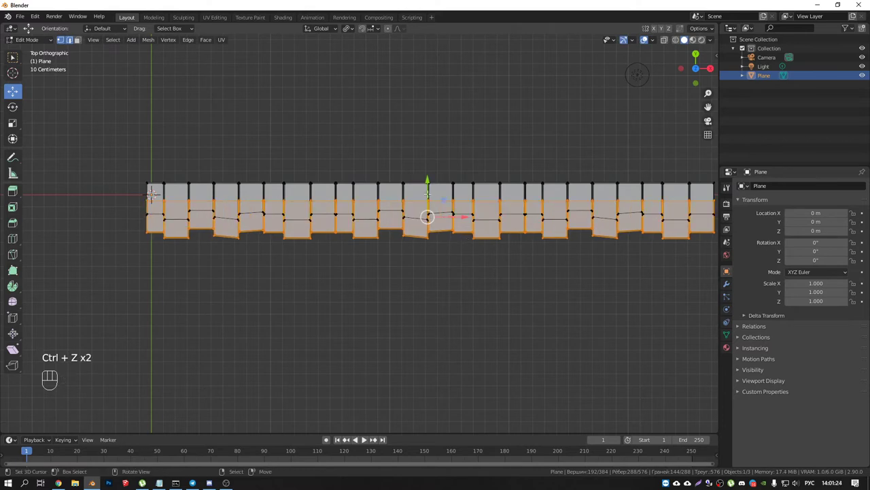
pyautogui.press('ctrl+z')
pyautogui.press('shift+d')
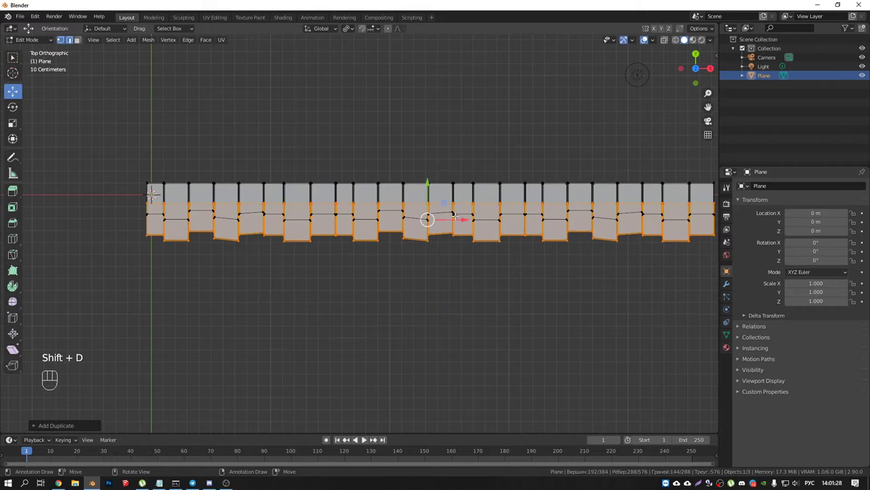
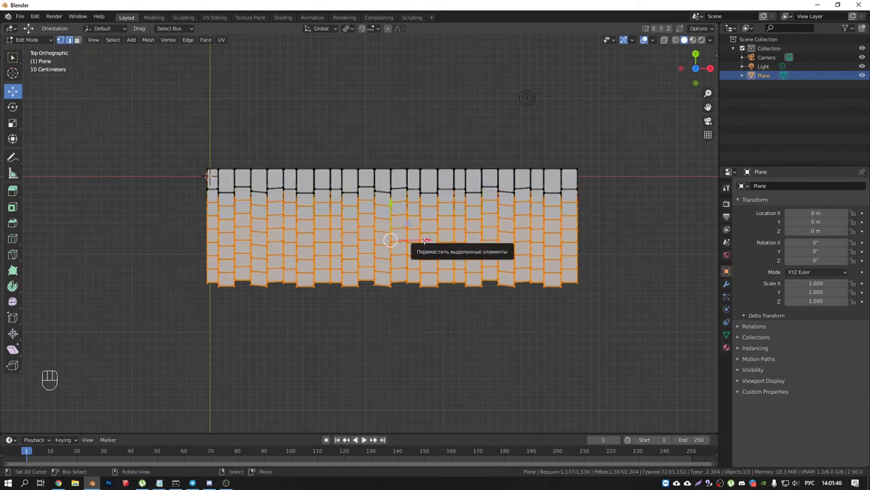
# - Grow the selection to neighbouring tiles and shift the lower rows sideways for an uneven brick look
pyautogui.press('ctrl+KP_Add')
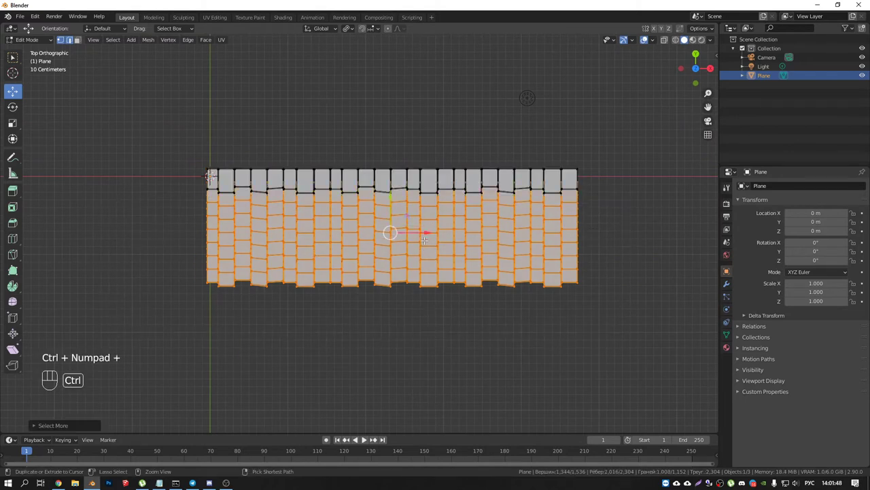
pyautogui.click(425, 231)
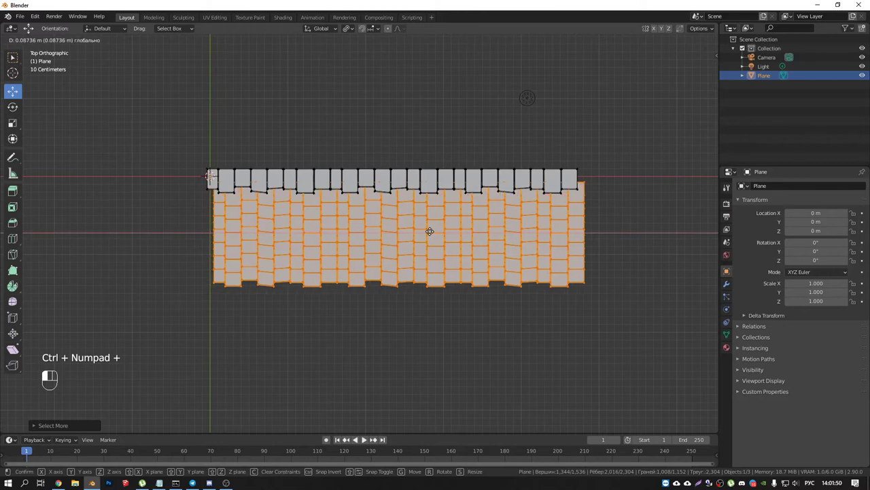
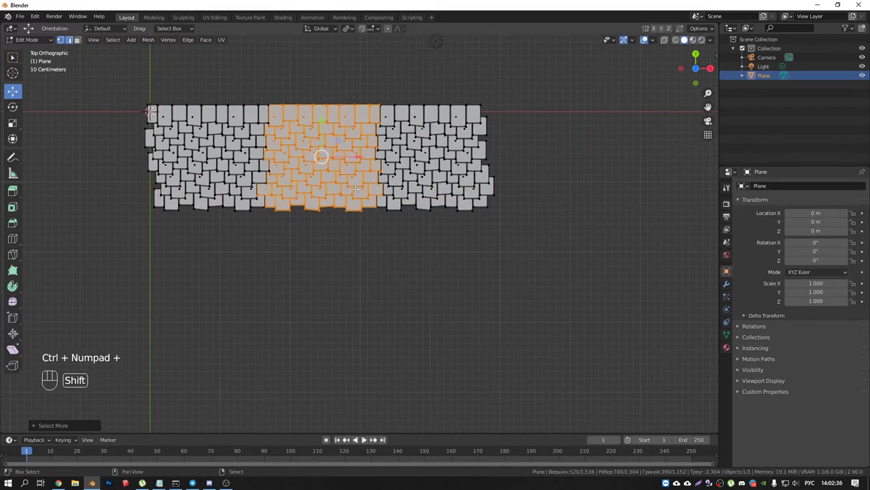
# - Copy the irregular middle section below the panel, then sideways and again to extend the sheet
pyautogui.press('shift+d')
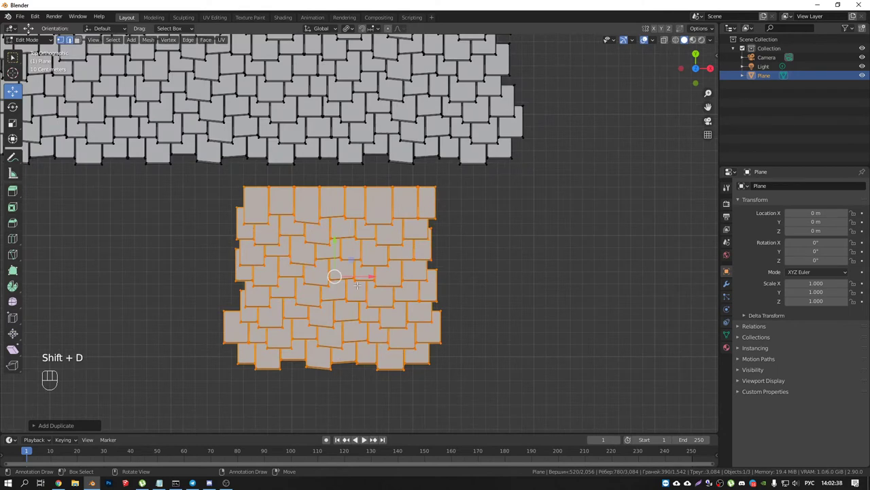
pyautogui.press('shift+d')
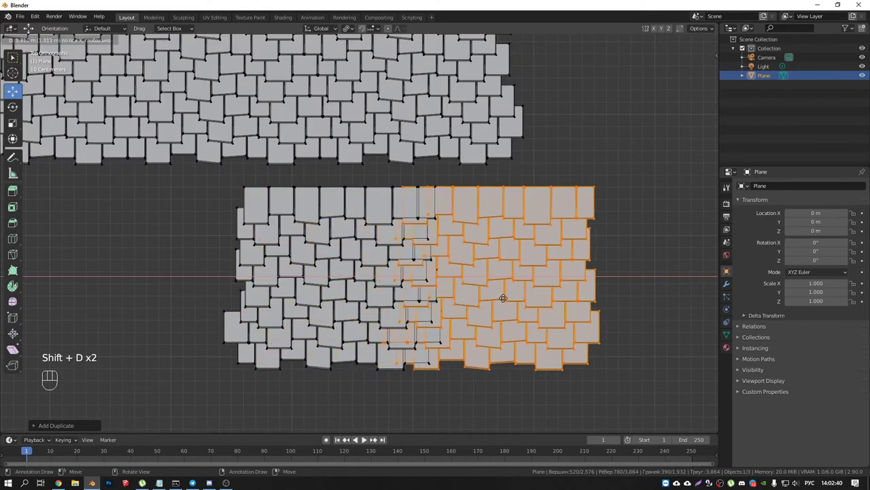
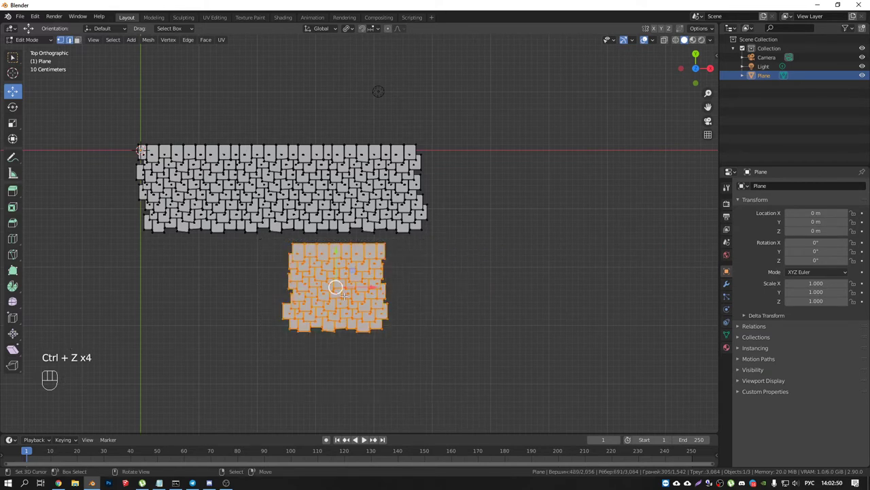
pyautogui.press('shift+d')
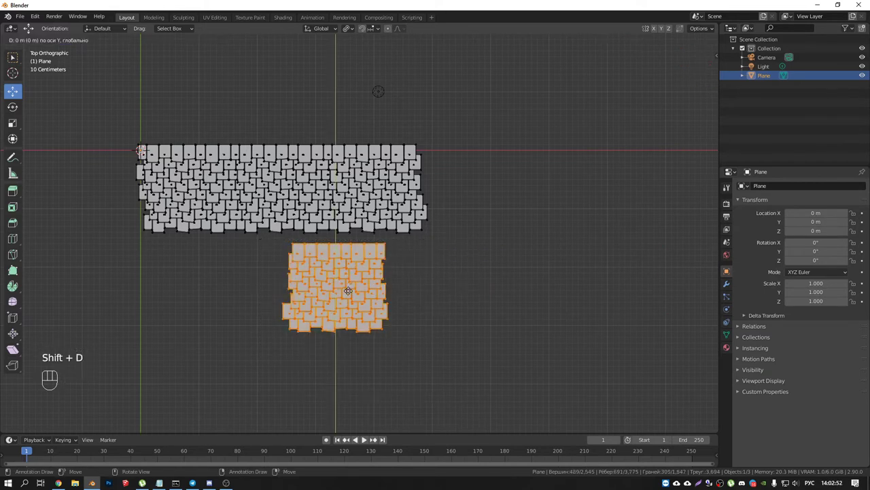
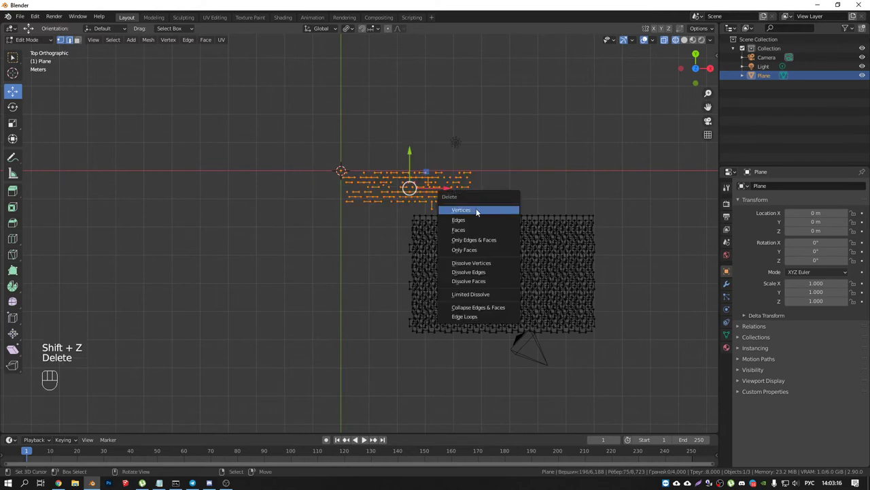
# - Delete the leftover tile strip, move the sheet to the origin and leave Edit Mode
pyautogui.press('a')
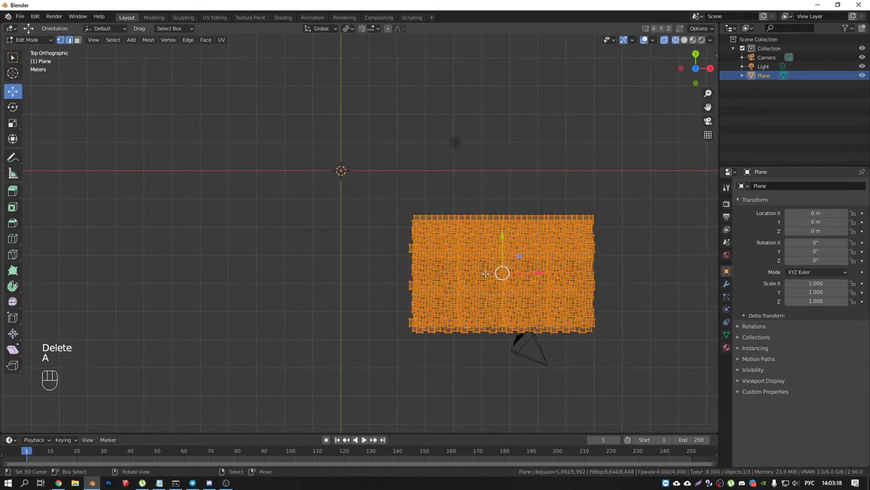
pyautogui.press('g')
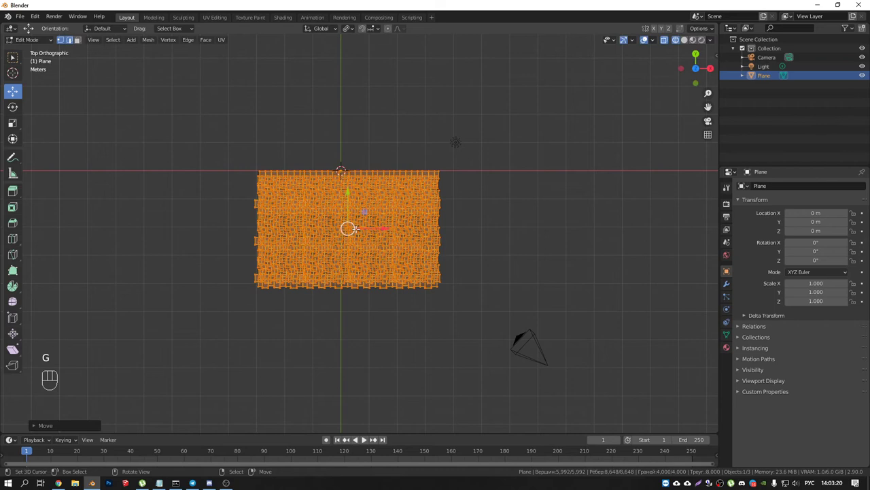
pyautogui.press('Tab')
# - View the flat tile sheet straight from the front and side with numpad 1 and 3
pyautogui.press('KP_1')
pyautogui.press('KP_1')
pyautogui.press('KP_3')
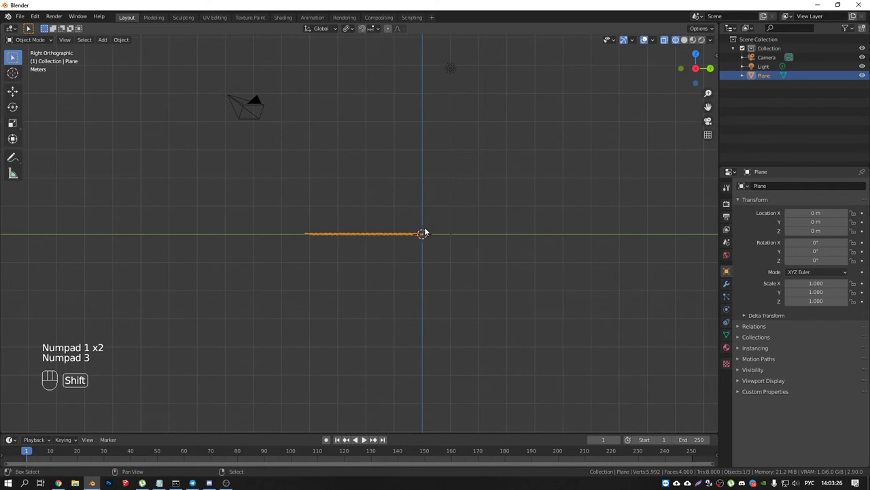
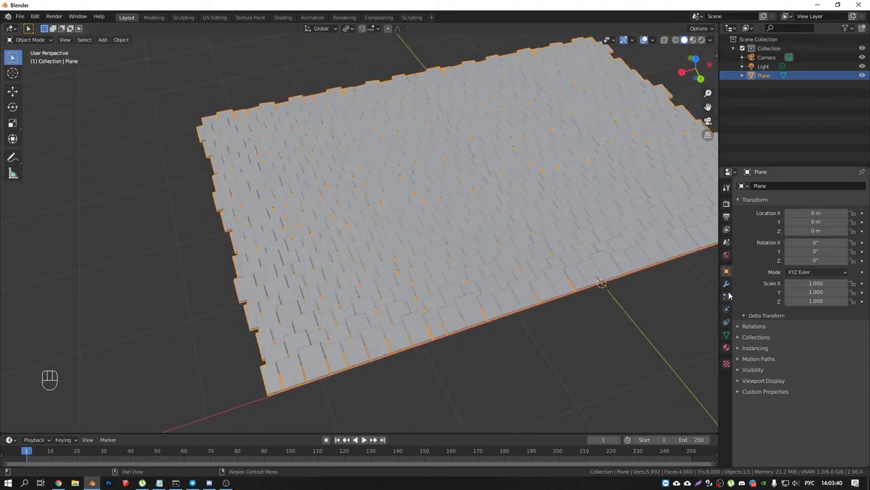
# - Add a Simple Deform modifier to the plane set to Bend around the Z axis
pyautogui.click(729, 287)
pyautogui.moveTo(790, 185); pyautogui.dragTo(759, 295)
pyautogui.middleClick(525, 252)
pyautogui.click(795, 214)
pyautogui.moveTo(572, 222); pyautogui.dragTo(623, 204)
pyautogui.click(829, 247)
pyautogui.click(849, 258)
pyautogui.click(846, 248)
# - Orbit around the bent arc to inspect it from several angles
pyautogui.moveTo(561, 257); pyautogui.dragTo(482, 290)
pyautogui.moveTo(582, 289); pyautogui.dragTo(628, 317)
pyautogui.moveTo(570, 296); pyautogui.dragTo(490, 238)
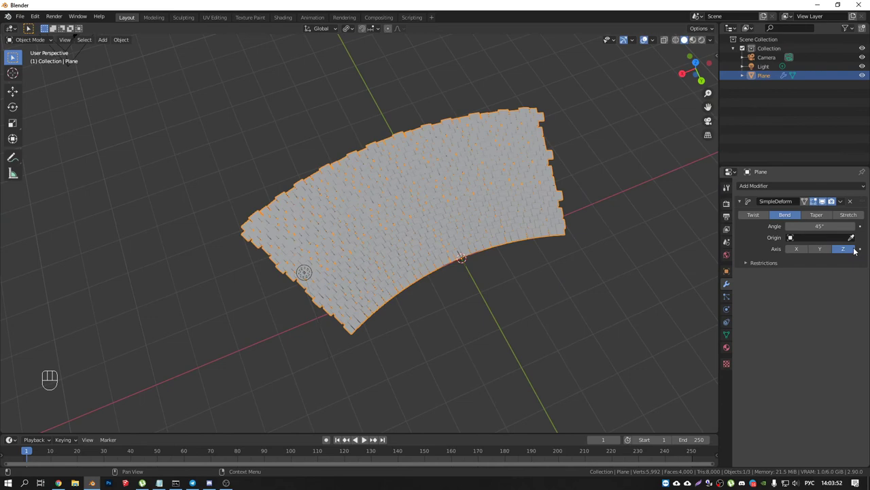
pyautogui.press('shift+a')
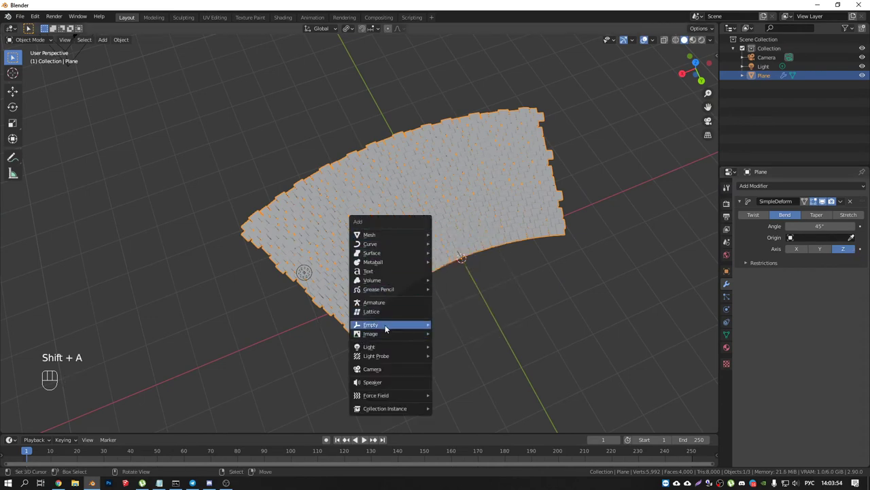
# - Add an Empty at the origin as the bend centre and rotate the plane 90° about X to stand upright
pyautogui.moveTo(468, 266); pyautogui.dragTo(451, 238)
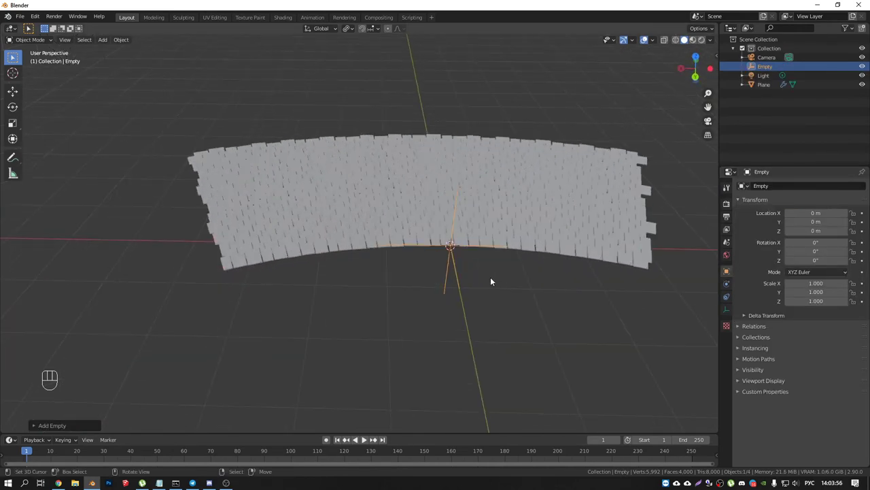
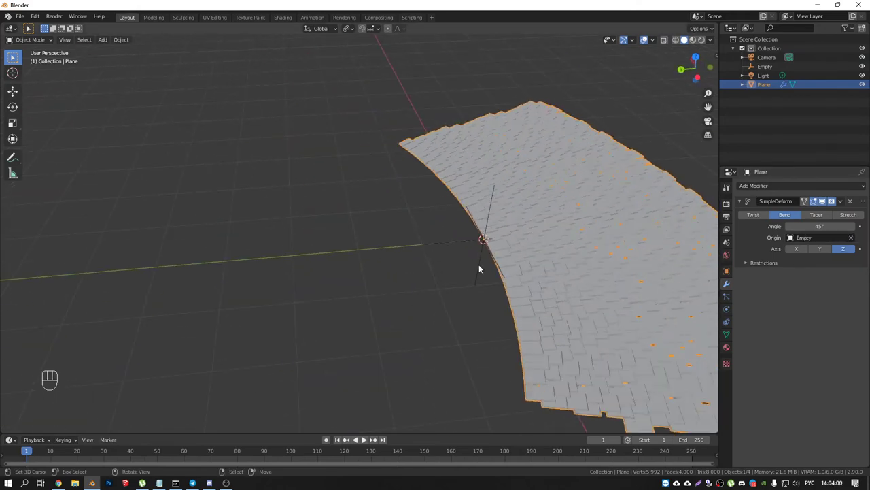
pyautogui.press('r')
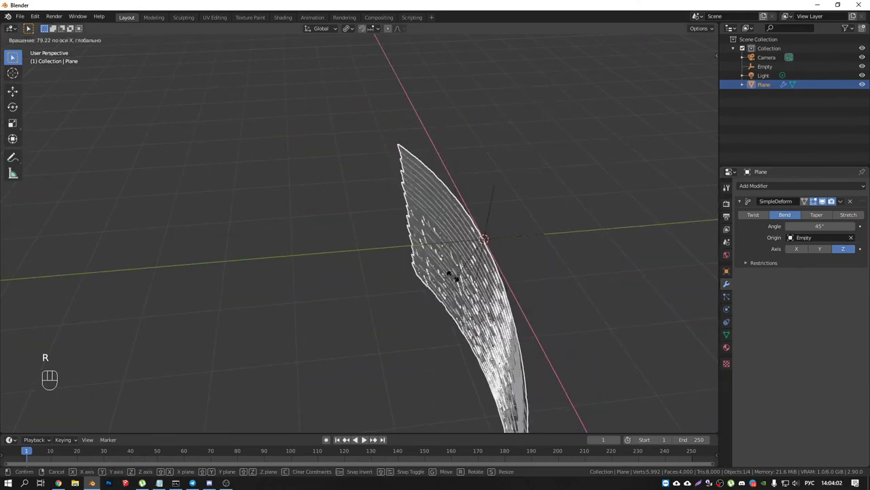
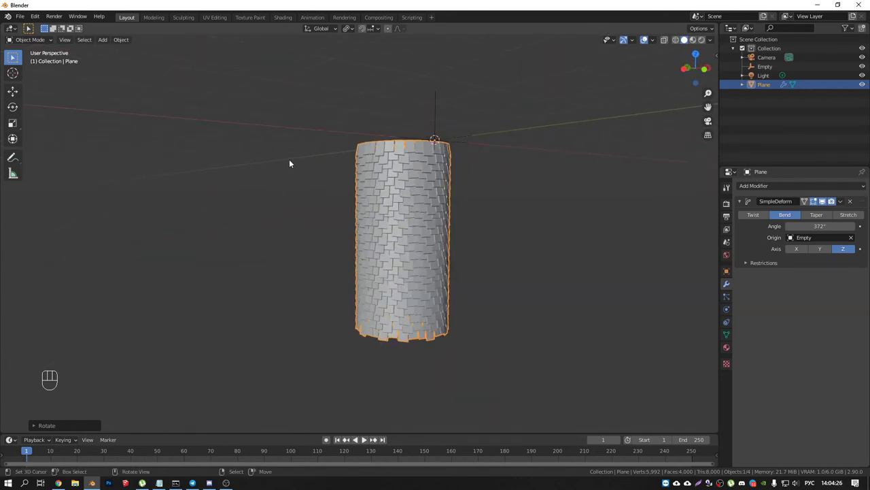
# - From front view add a Lattice and move it down over the tiled cylinder
pyautogui.moveTo(352, 191); pyautogui.dragTo(396, 207)
pyautogui.press('KP_1')
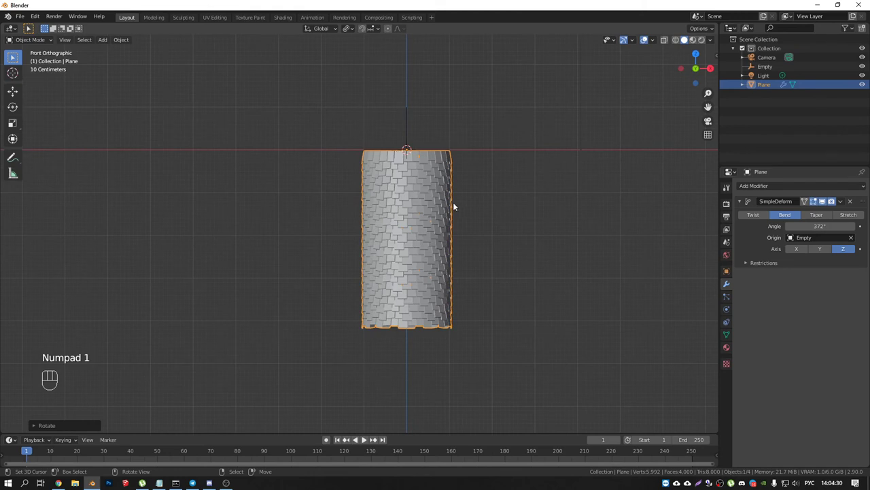
pyautogui.click(745, 206)
pyautogui.middleClick(445, 214)
pyautogui.press('shift+a')
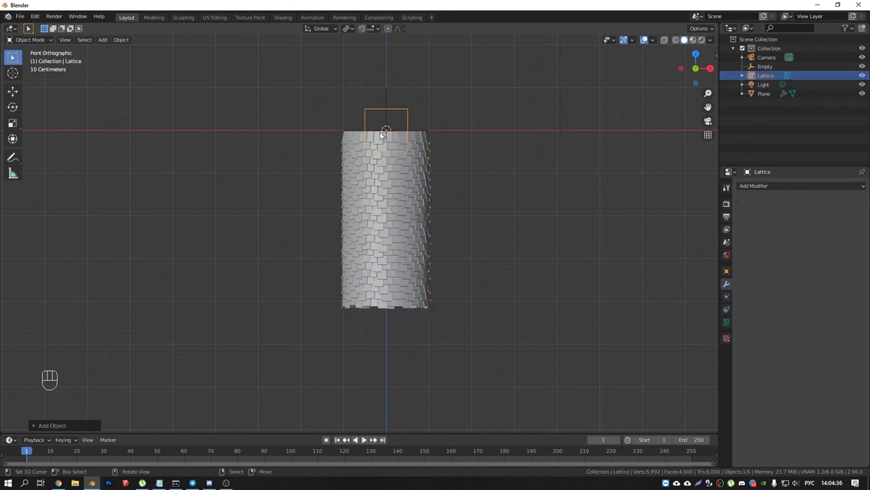
pyautogui.moveTo(408, 153); pyautogui.dragTo(426, 134)
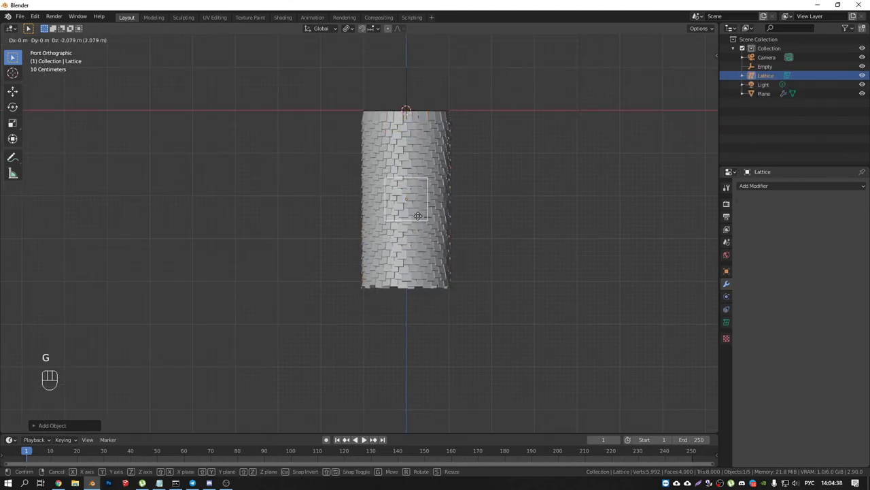
# - Scale the lattice to surround the cylinder's width and height and centre it from top view
pyautogui.press('s')
pyautogui.press('s')
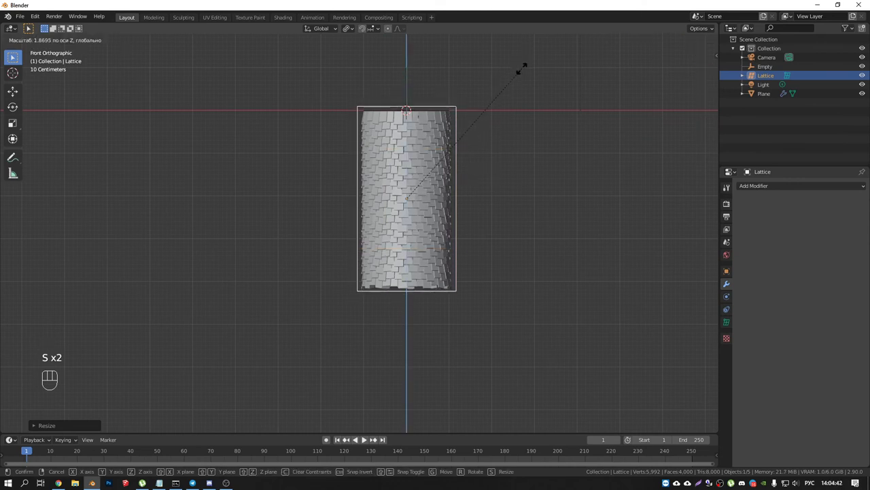
pyautogui.press('KP_7')
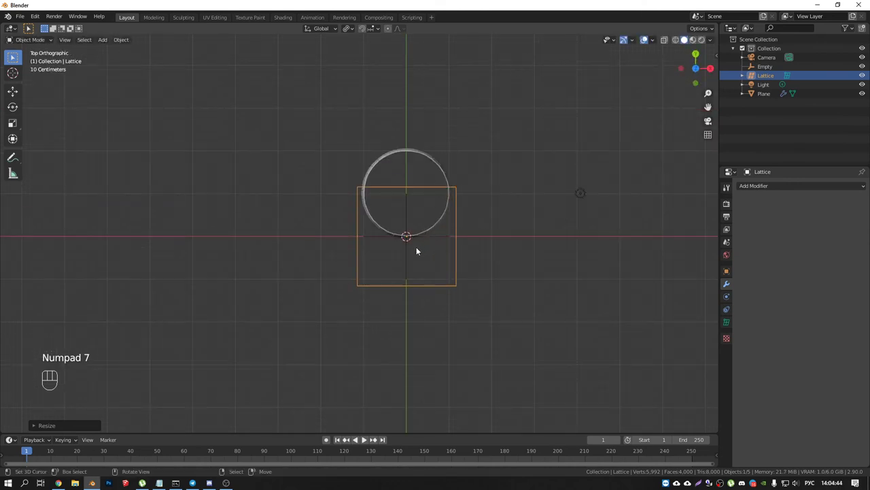
pyautogui.press('g')
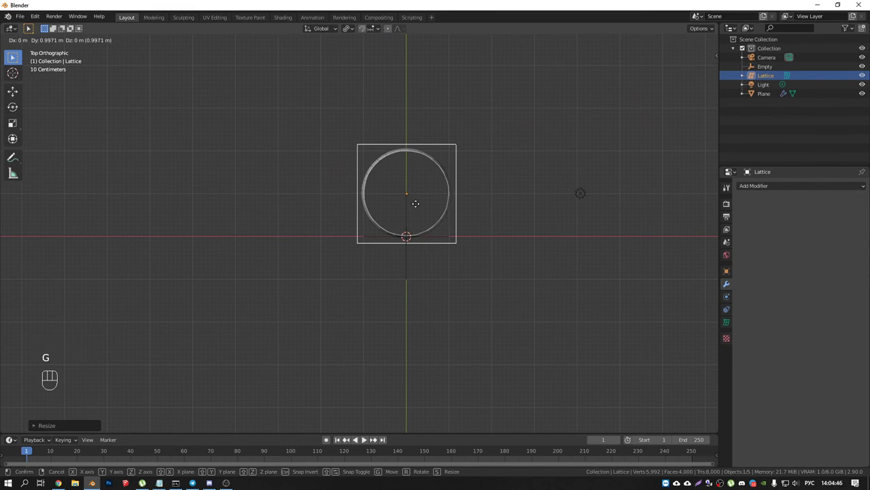
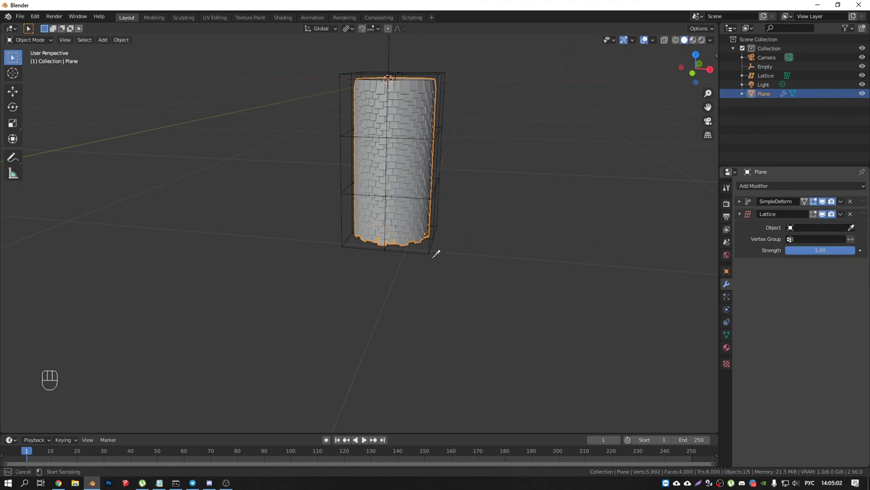
# - Pick the Lattice as the cylinder's Lattice modifier object with the eyedropper
pyautogui.press('KP_1')
pyautogui.moveTo(390, 271); pyautogui.dragTo(411, 266)
pyautogui.rightClick(416, 265)
pyautogui.press('KP_1')
# - In the lattice's edit mode select the bottom row of points and scale it to flare the base
pyautogui.press('`')
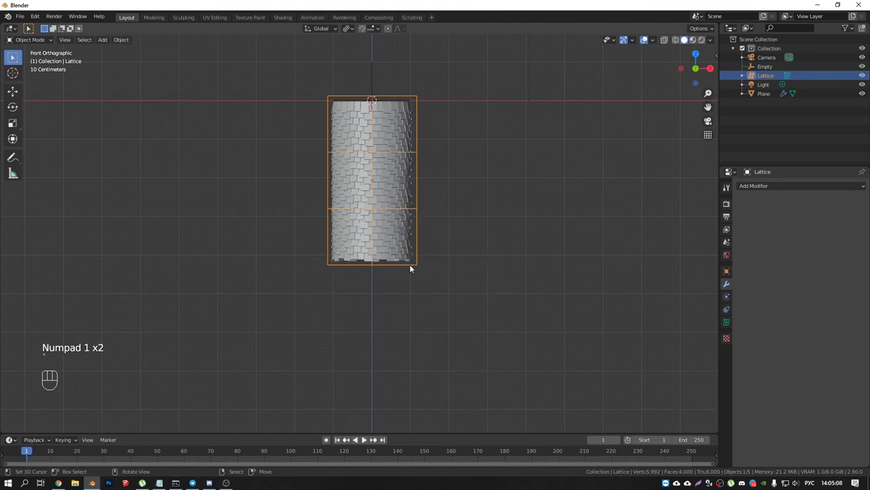
pyautogui.press('1')
pyautogui.moveTo(398, 274); pyautogui.dragTo(425, 281)
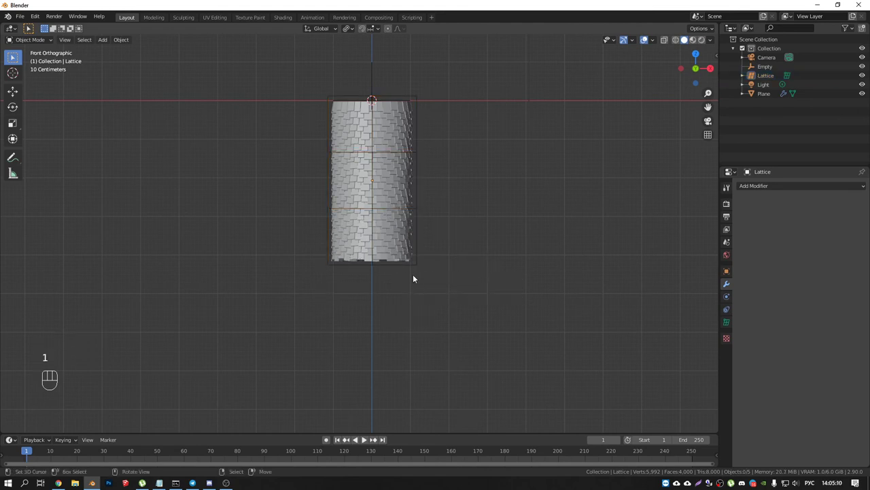
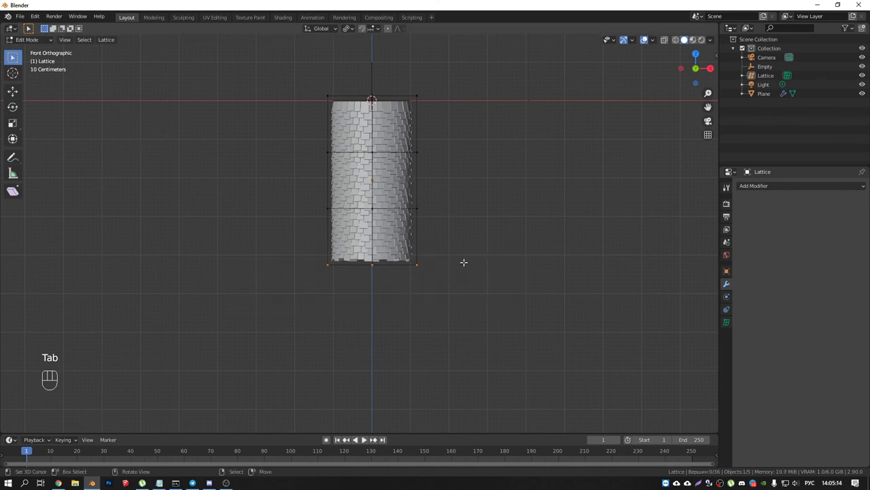
pyautogui.press('s')
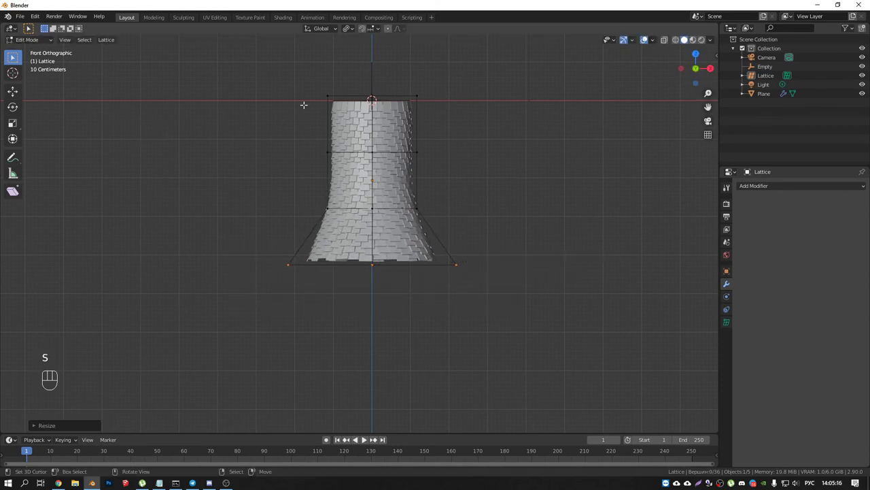